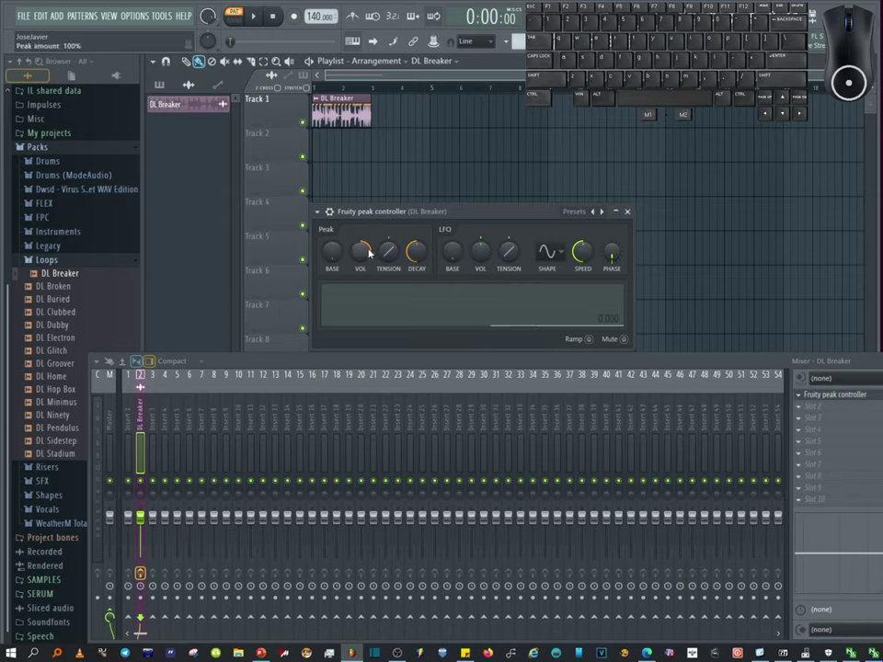
- Adjust the Fruity Peak Controller so Peak VOL is 0% with a louder random LFO shape
scroll("up", 3)
scroll("down", 3)
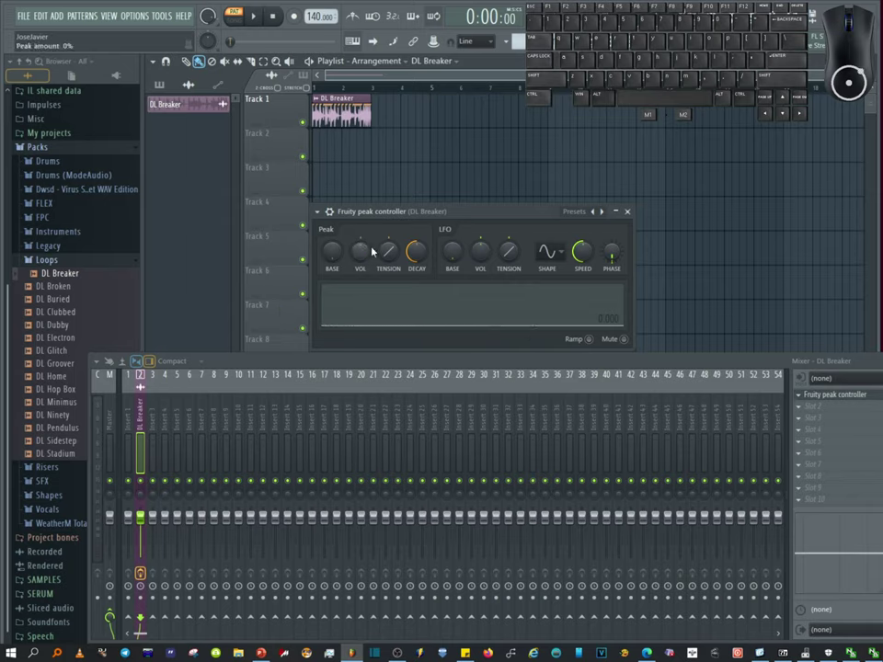
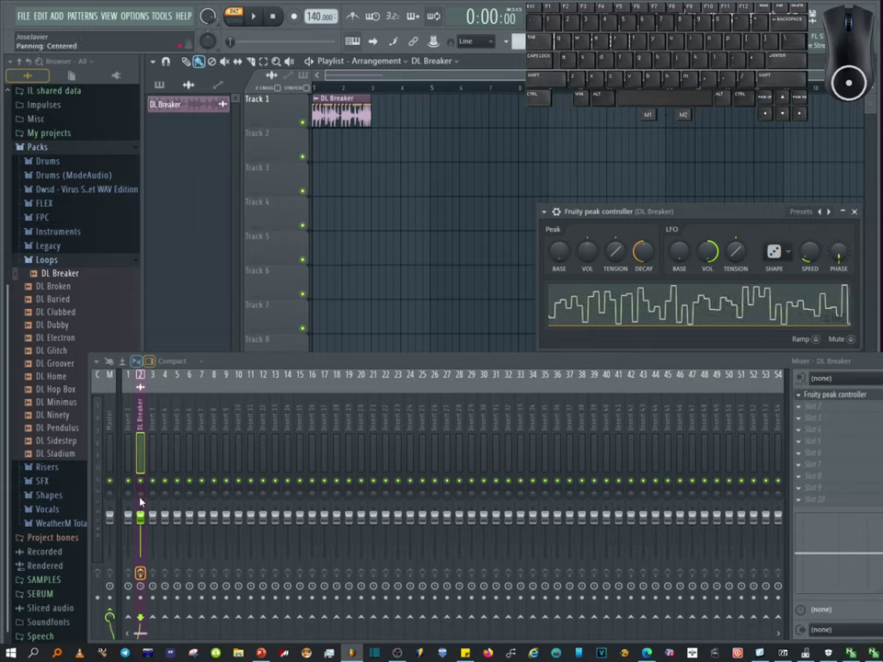
- Choose Link to controller on the DL Breaker insert's pan knob
left_click(144, 499)
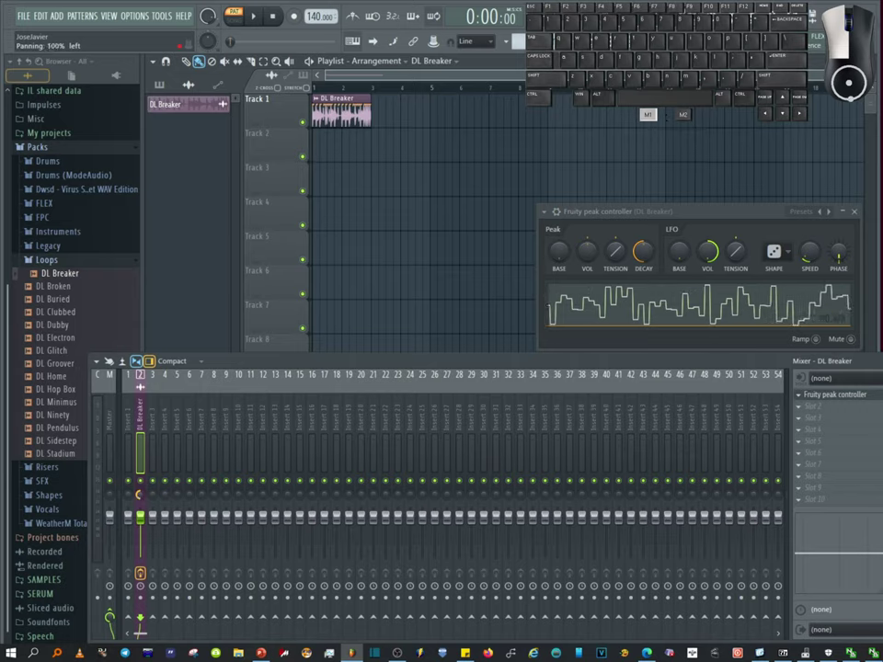
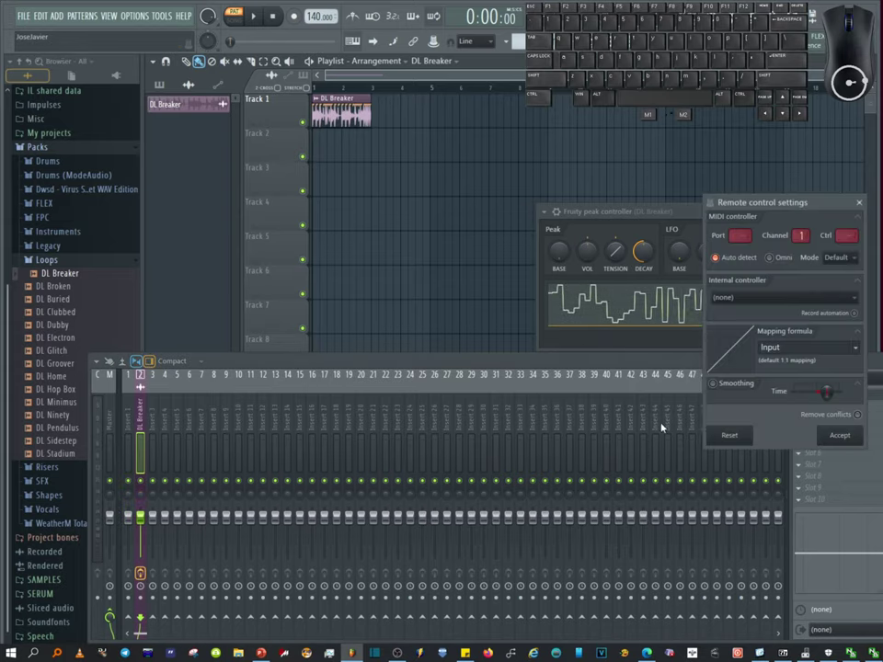
- Set the track panning's internal controller to Peak ctrl - LFO
left_click(776, 307)
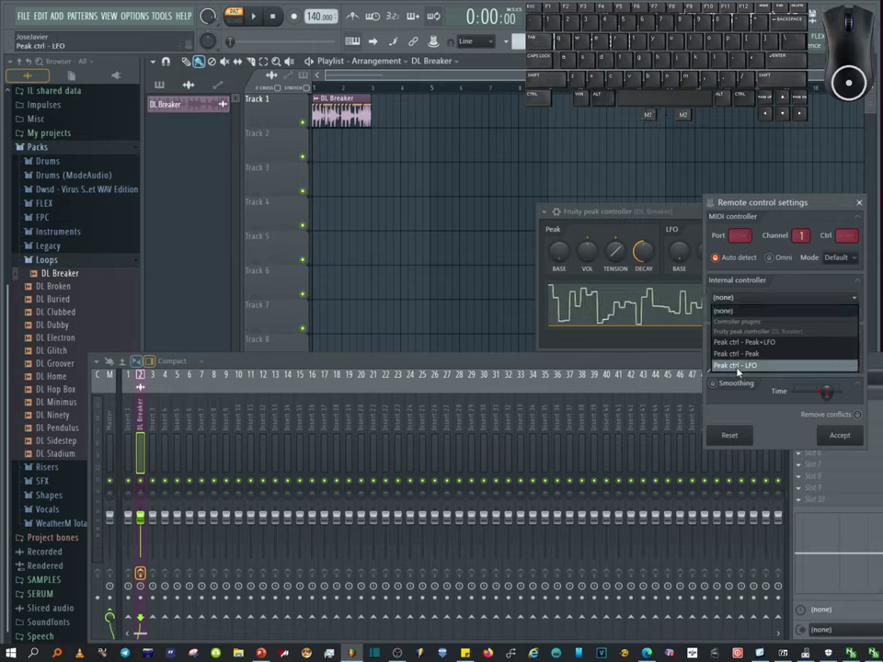
left_click(762, 368)
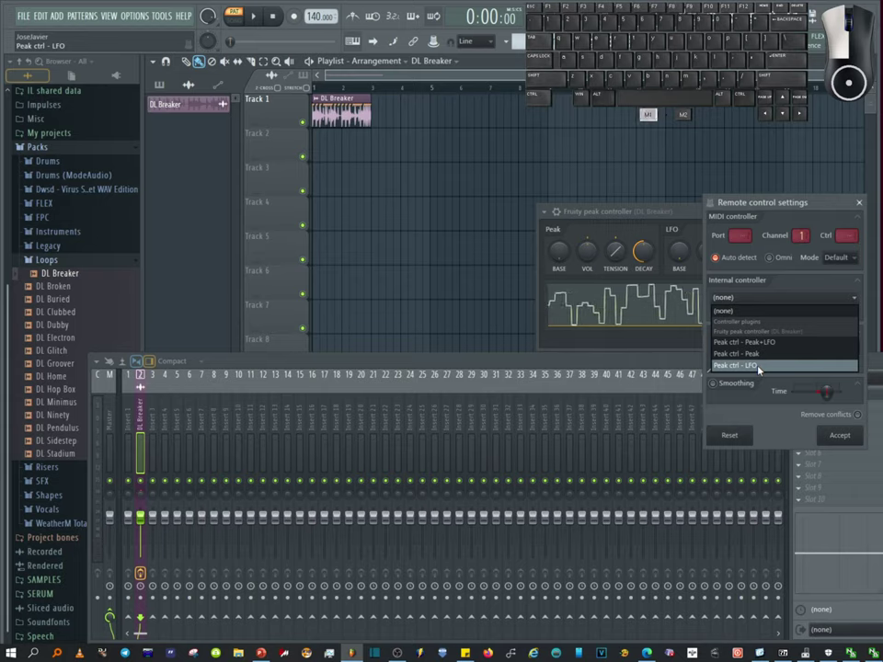
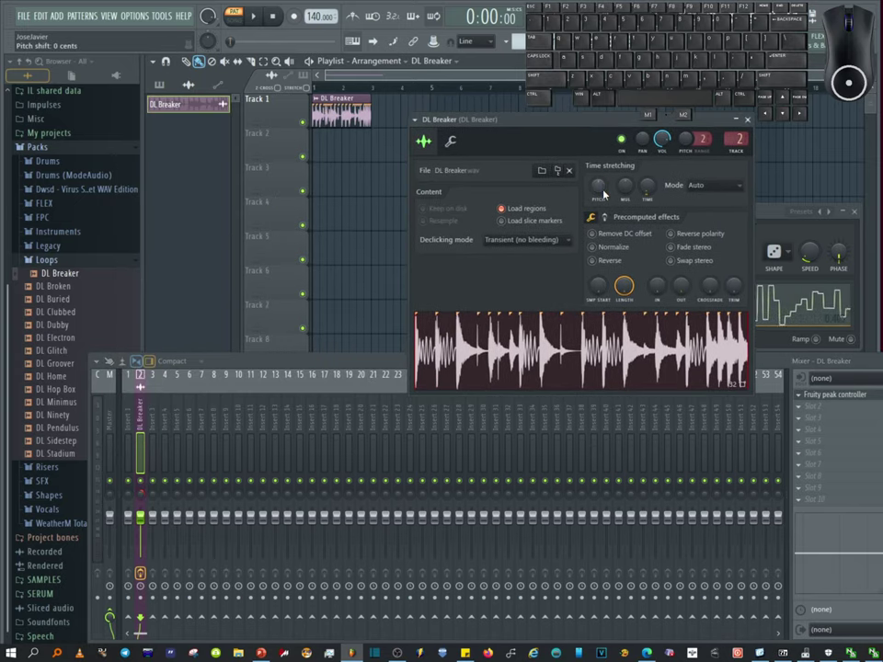
- Choose Link to controller on the DL Breaker channel's PAN knob
right_click(652, 139)
left_click(644, 140)
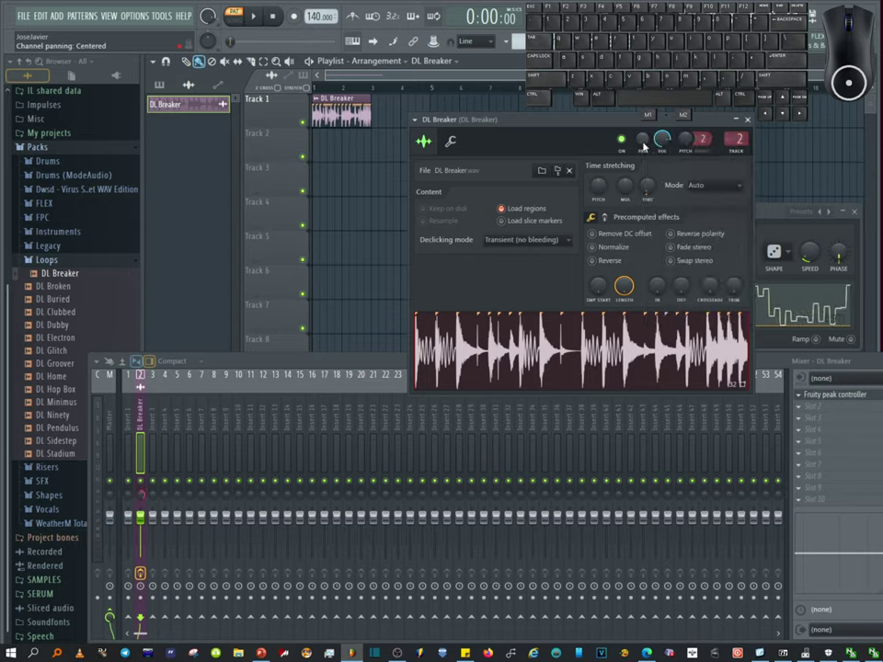
left_click_drag(638, 122, 599, 222)
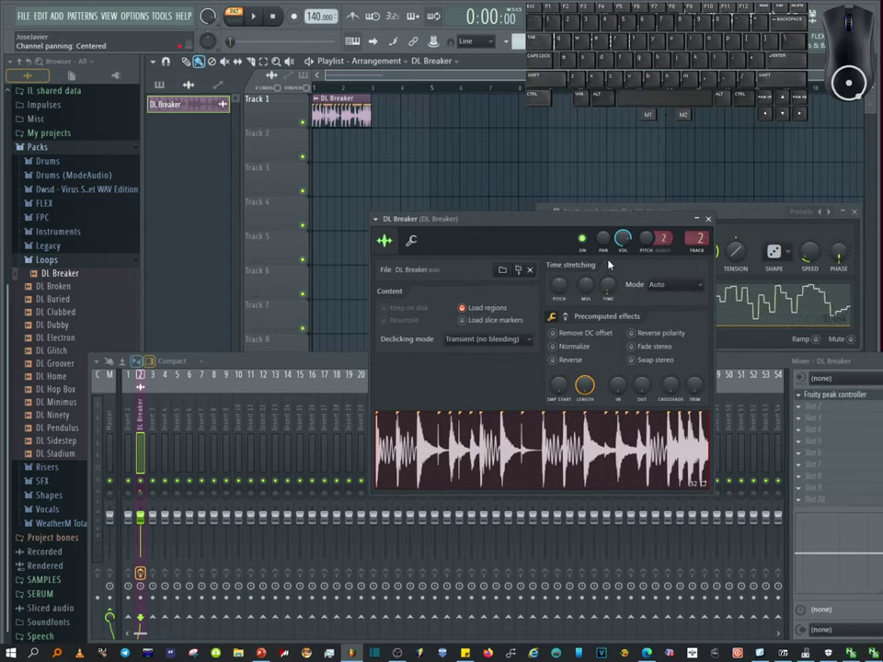
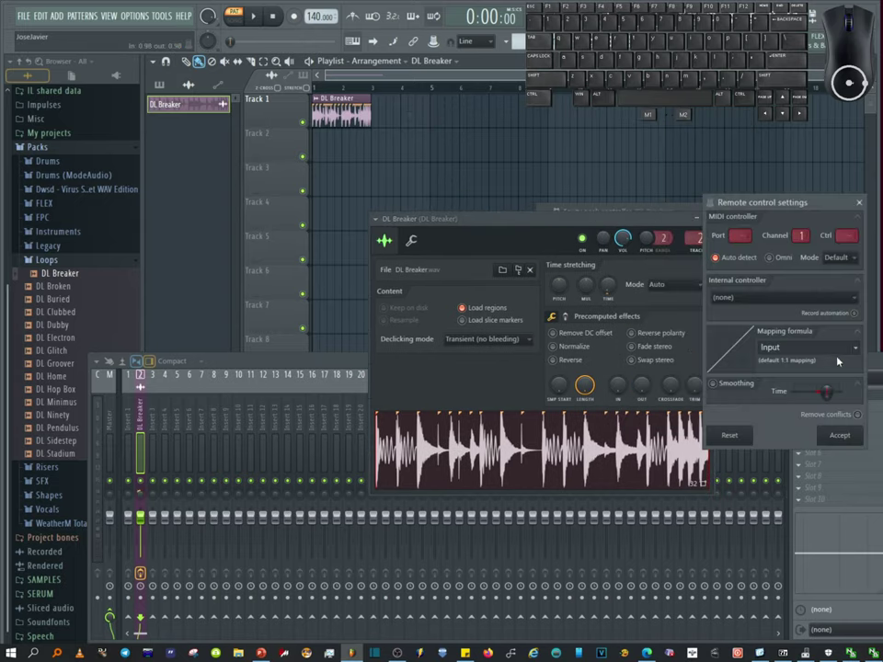
- Set the channel panning's internal controller to Peak ctrl - LFO and accept
left_click(761, 306)
left_click(757, 367)
left_click(848, 441)
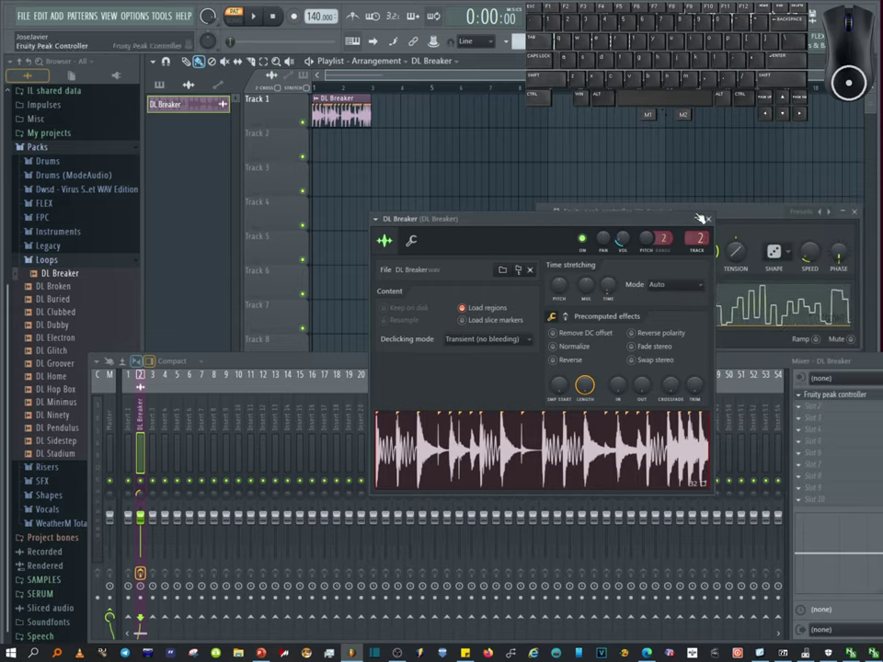